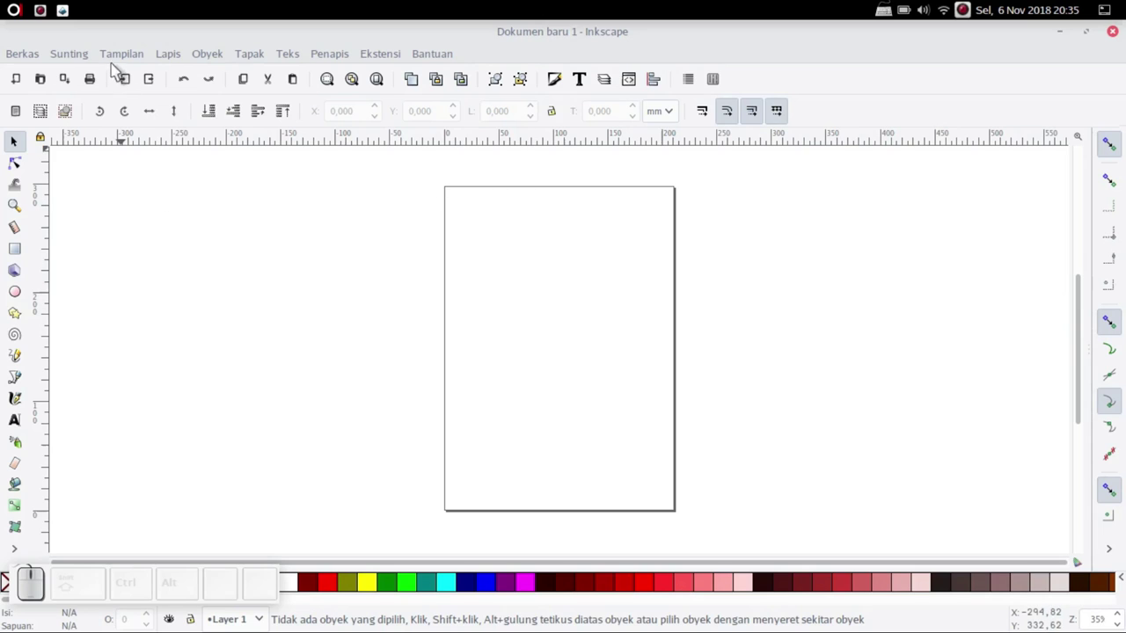
Dismiss stray menus and zoom the view to fit the page
left_click(119, 59)
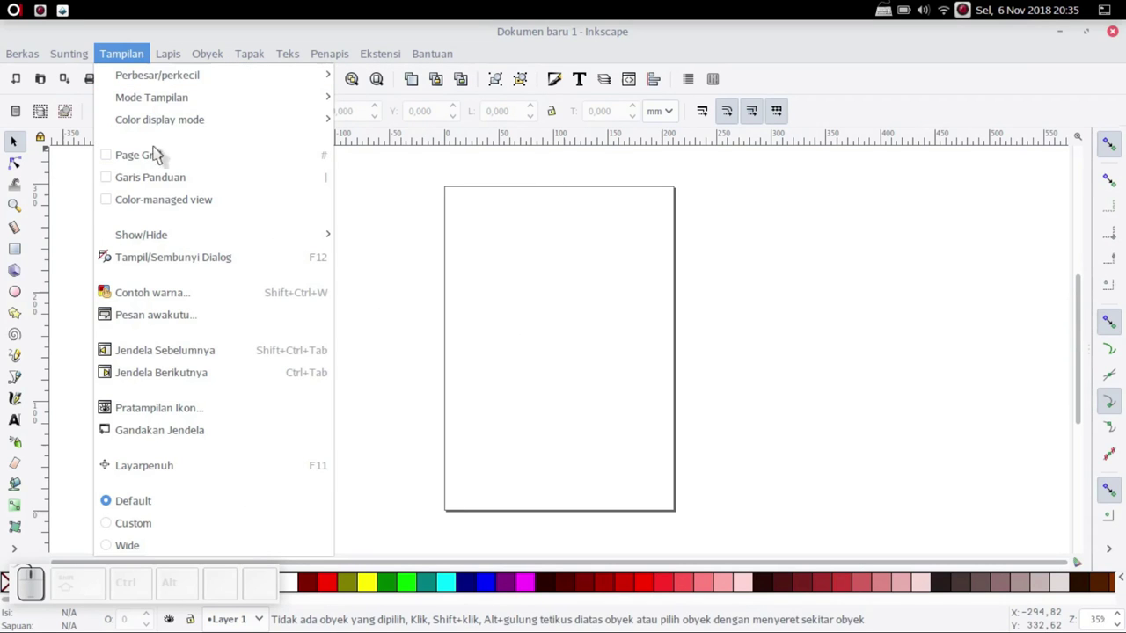
left_click(527, 319)
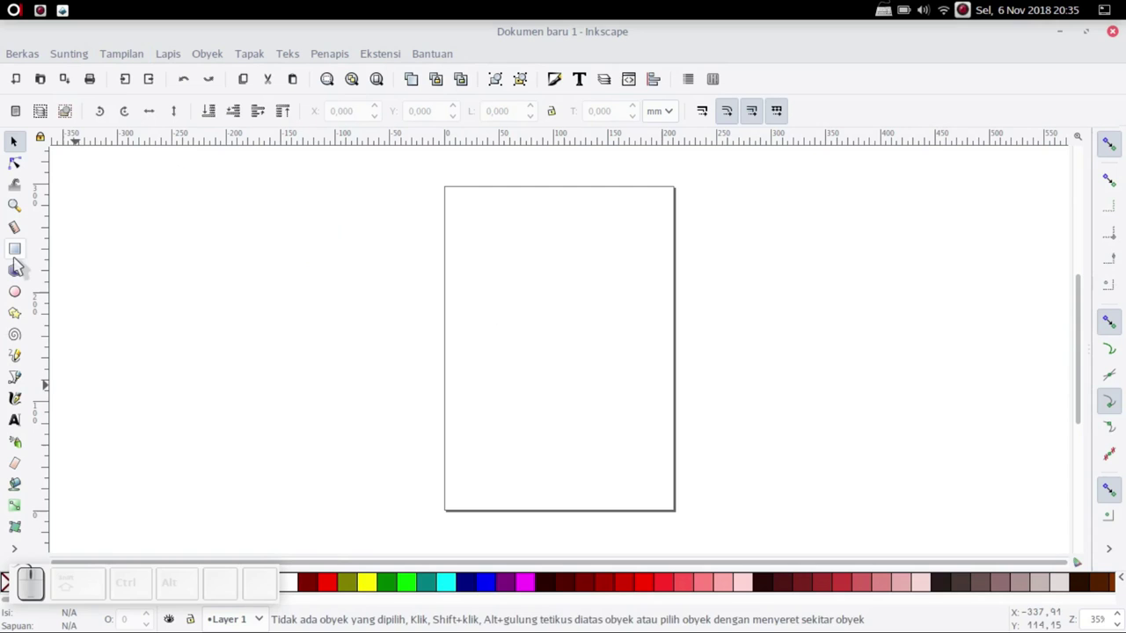
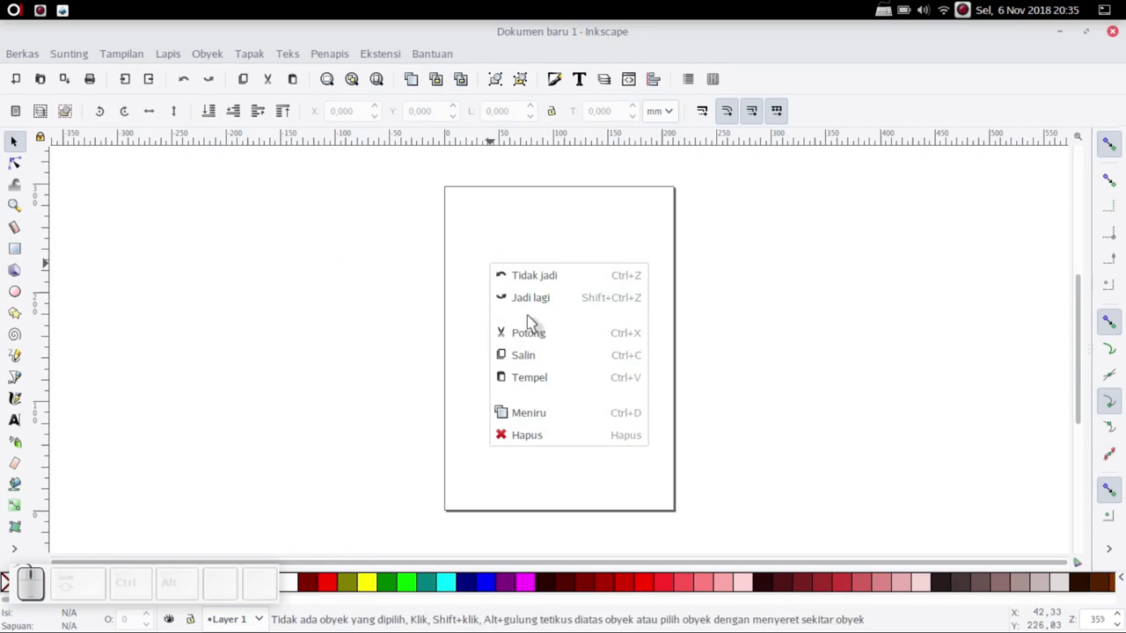
left_click(326, 318)
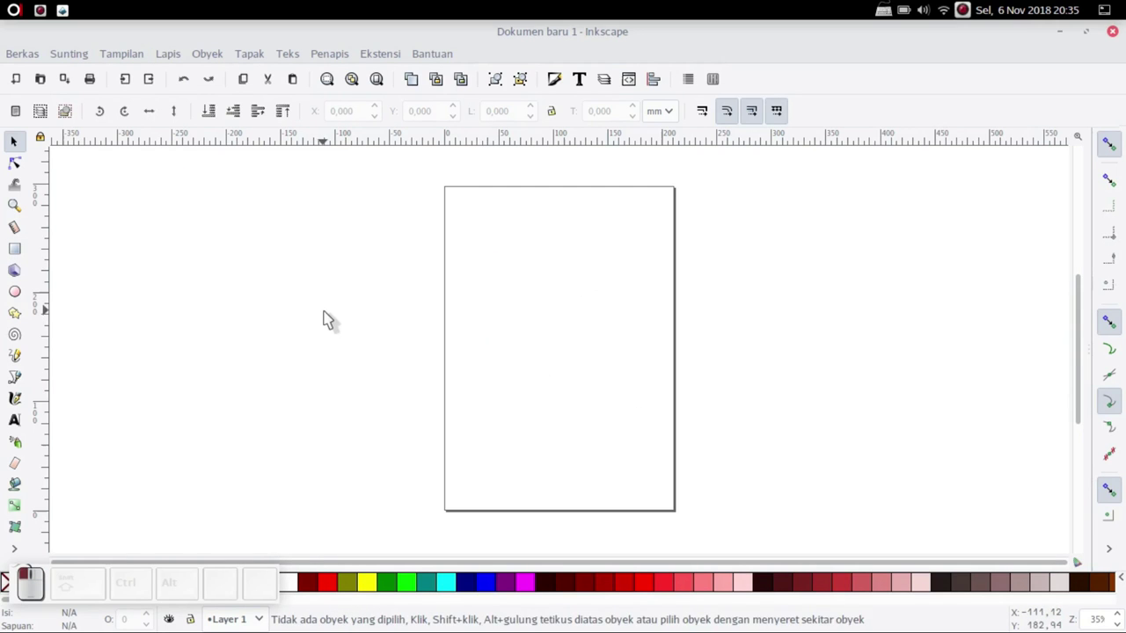
key("1")
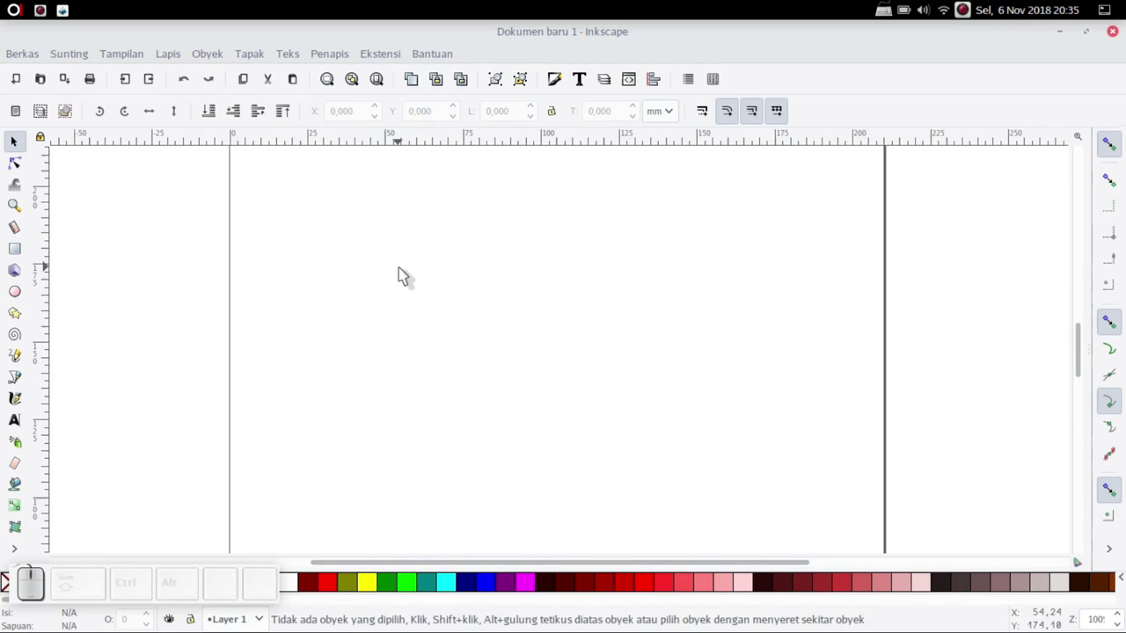
Reach the Preferences window from Sunting and browse its tool settings tree
left_click(70, 67)
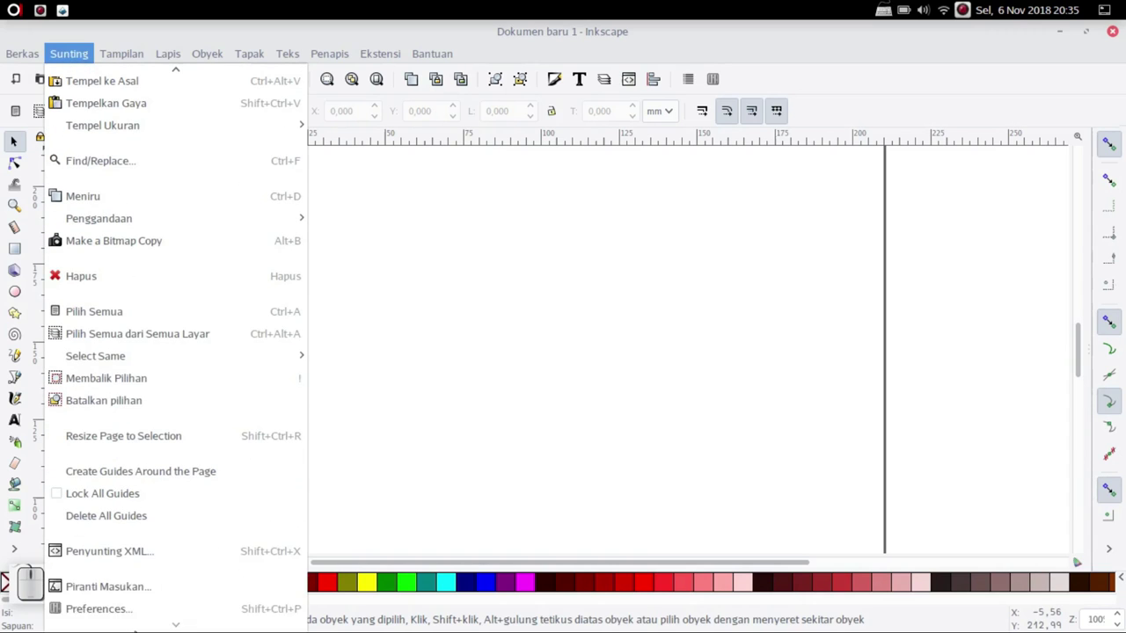
left_click(129, 618)
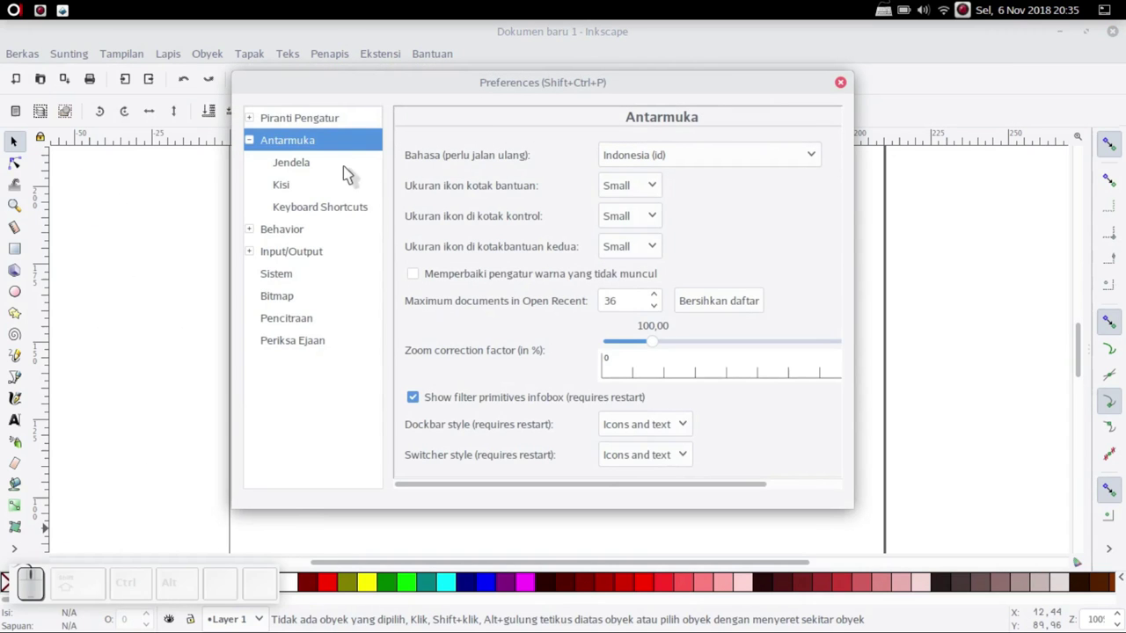
left_click(272, 130)
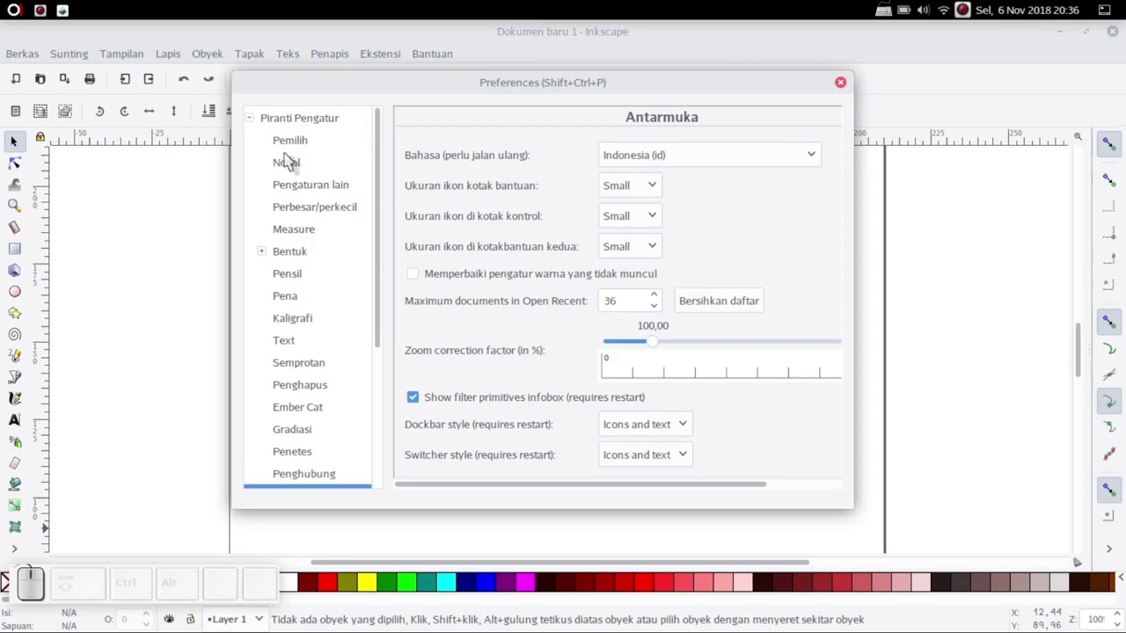
left_click_drag(297, 149, 649, 301)
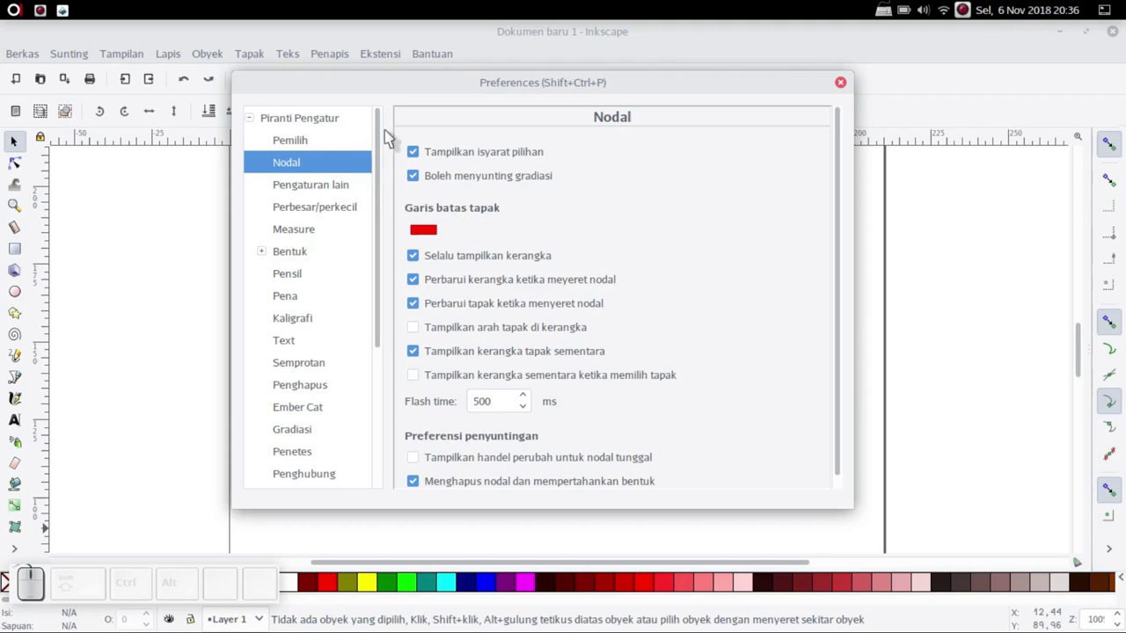
left_click_drag(380, 150, 282, 411)
Set the interface language (Bahasa) to Inggris (en) in the Antarmuka settings
left_click(288, 280)
left_click(711, 159)
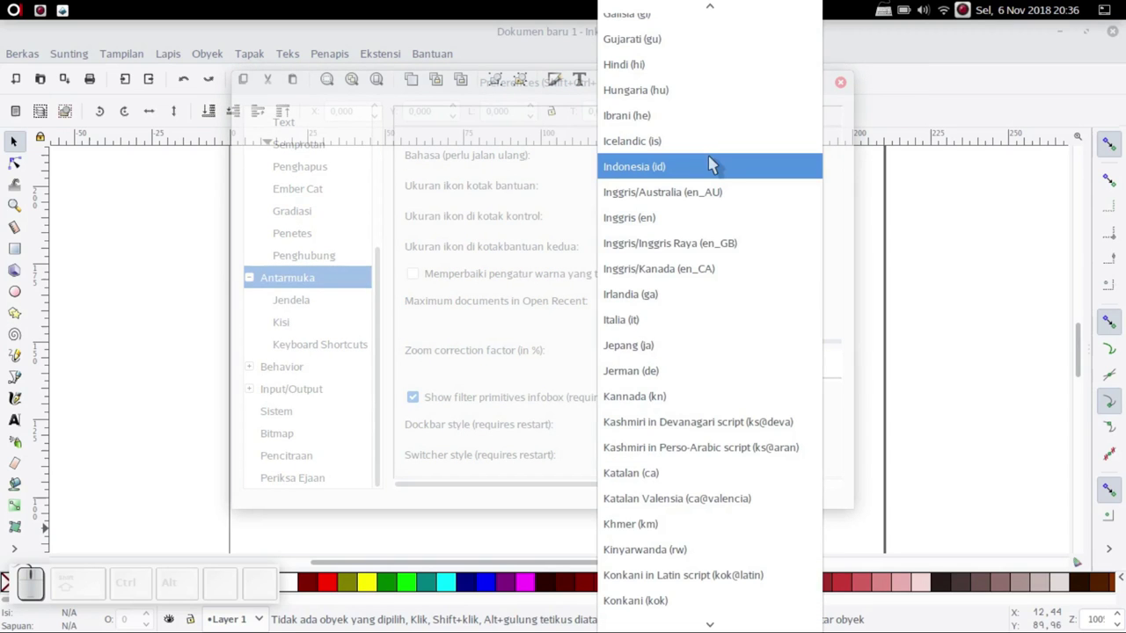
scroll("up", 3)
left_click(666, 262)
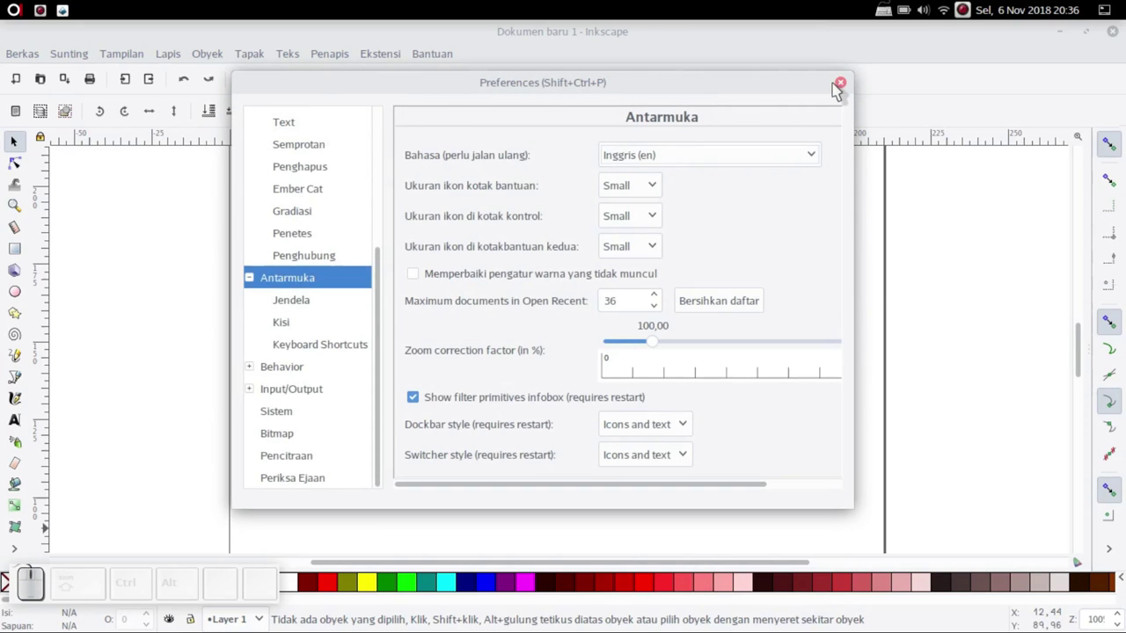
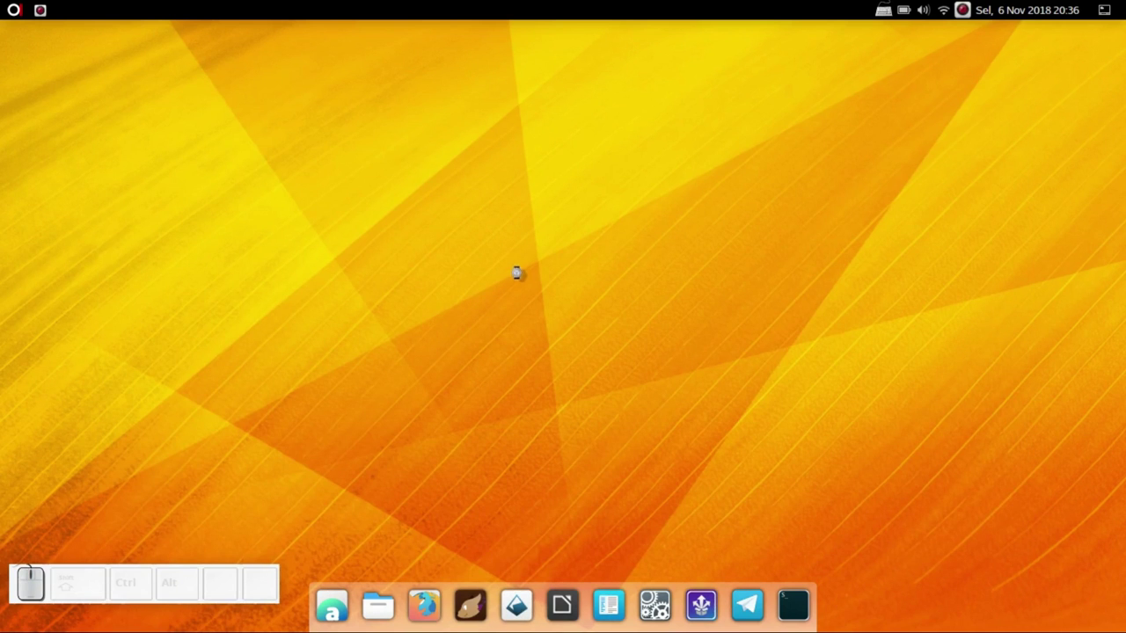
After relaunch, check that the Edit menu now shows English labels
left_click(314, 64)
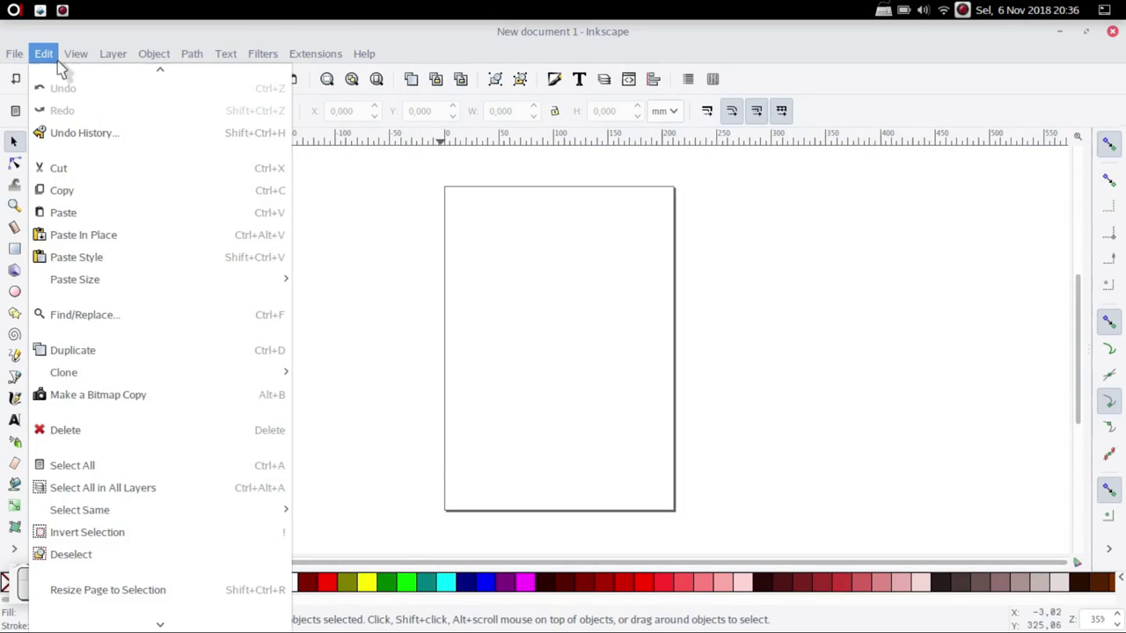
left_click(598, 296)
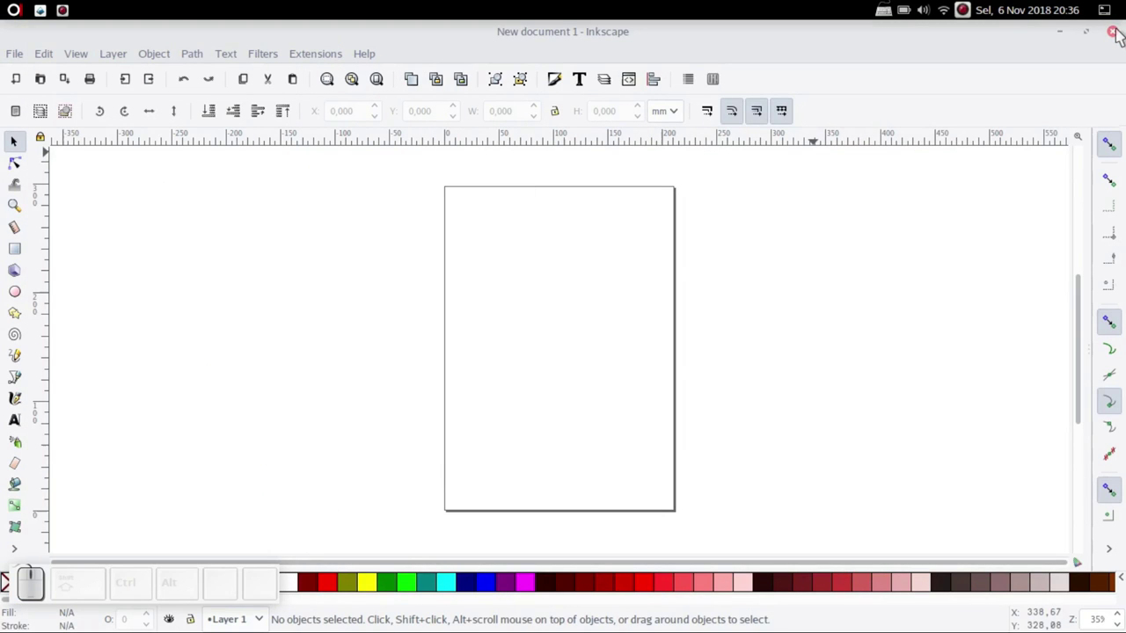